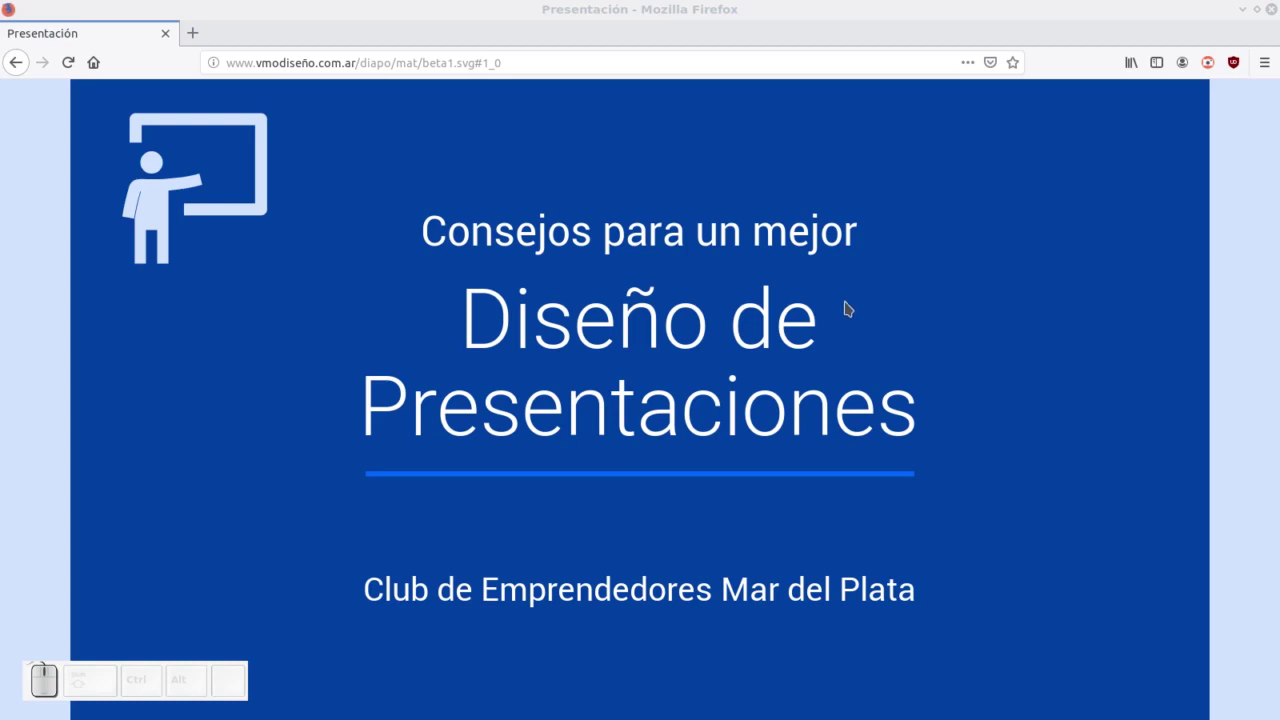
- Focus the slideshow window on the title slide before advancing to the statistics slide
click(708, 0)
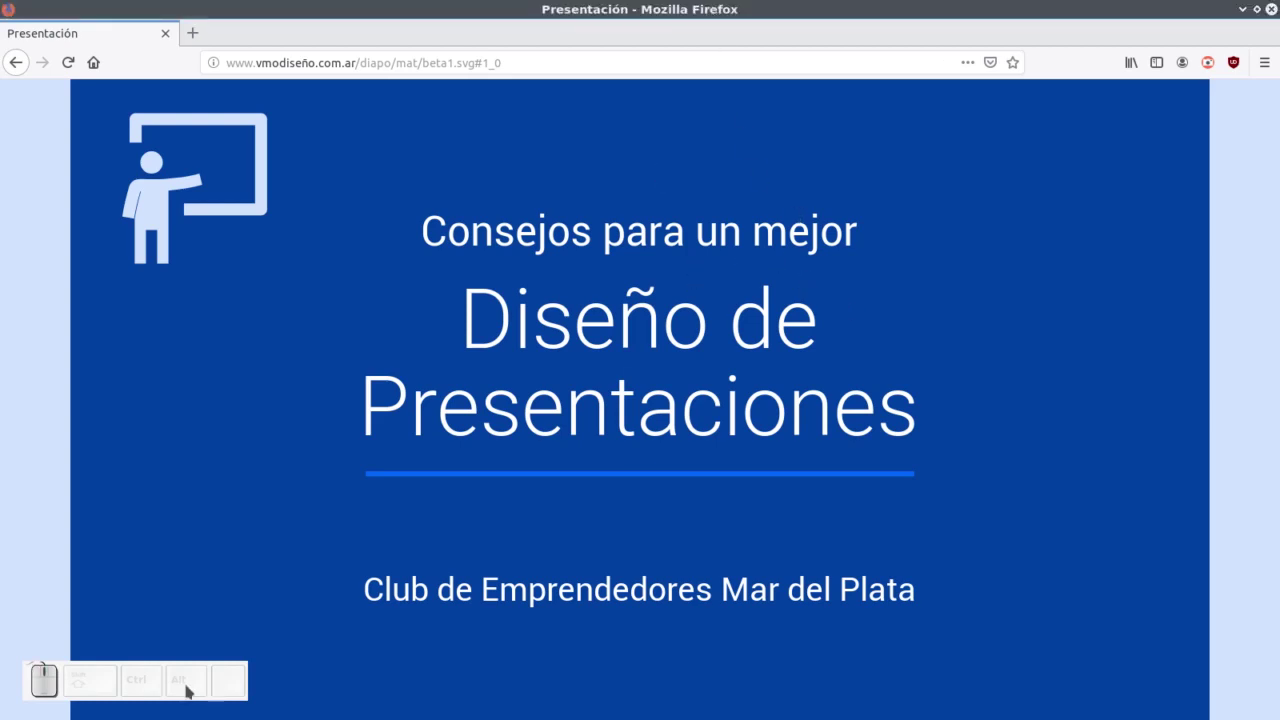
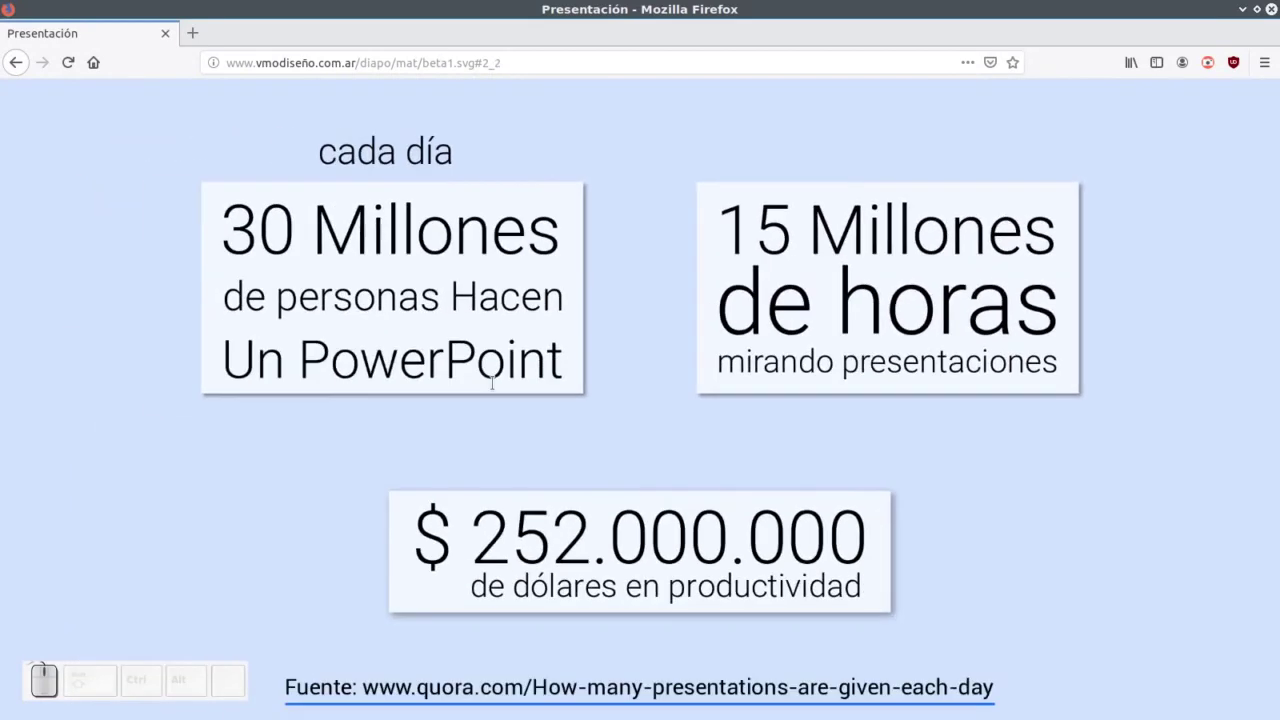
- Advance five slides forward from the title slide through the statistics slides
key(space)
key(space)
key(space)
key(space)
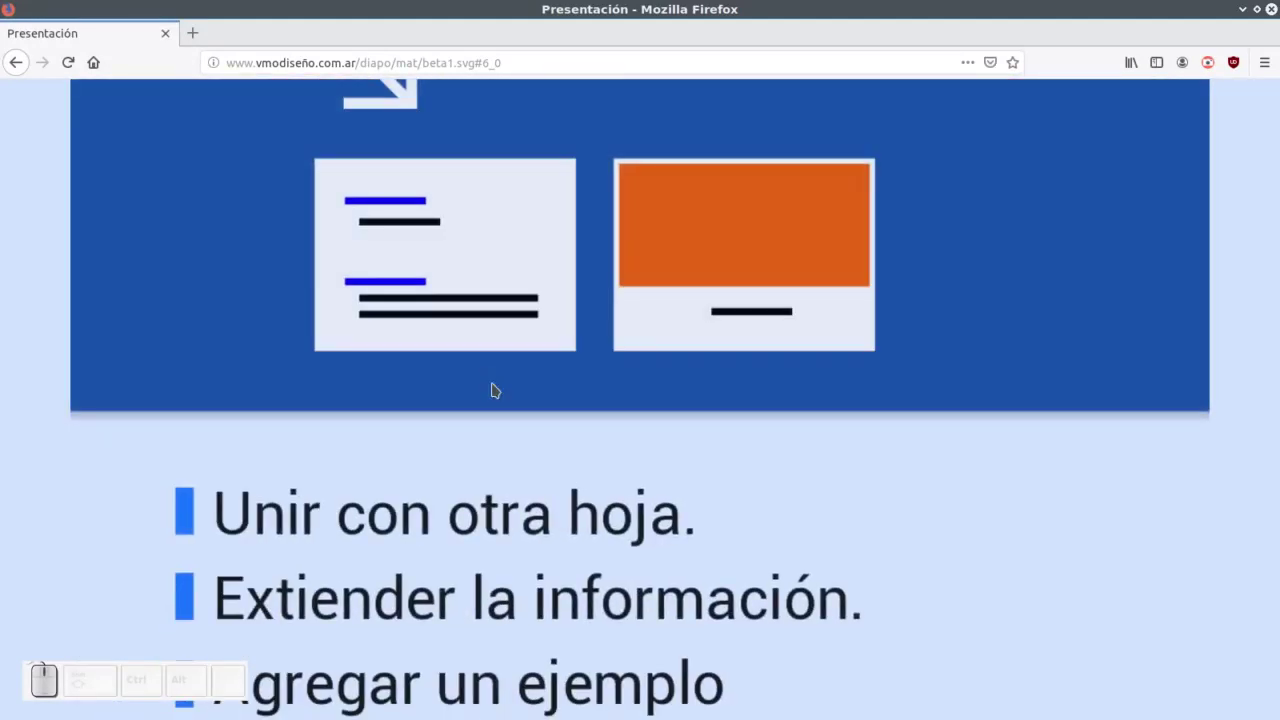
key(Up)
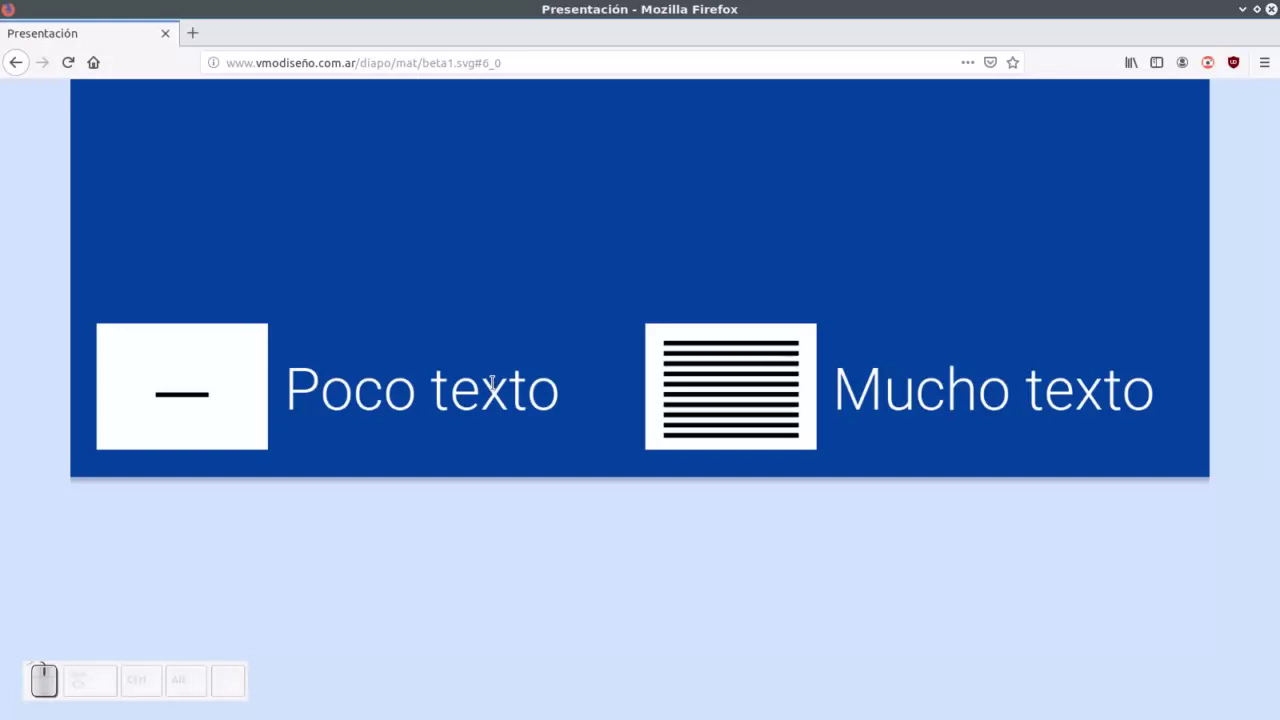
- Step back four slides, return to the title slide, then jump to the closing Gracias slide
key(Up)
key(Up)
key(Up)
key(Up)
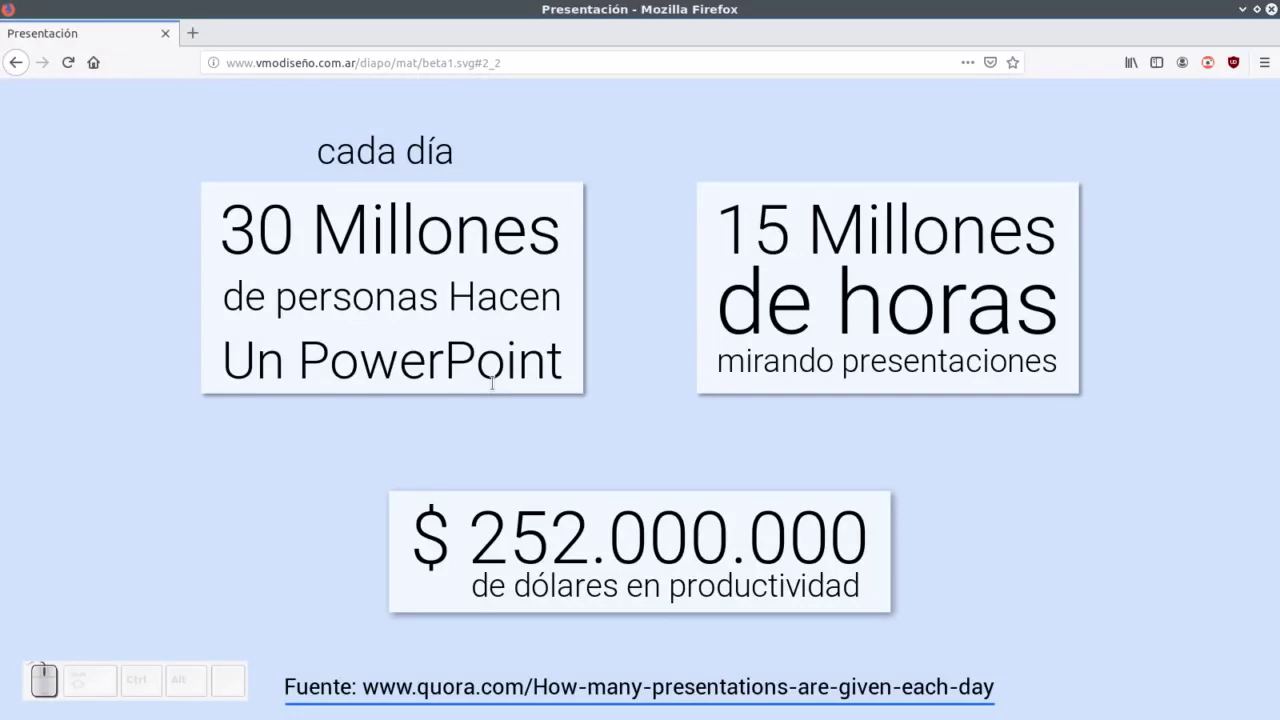
key(Home)
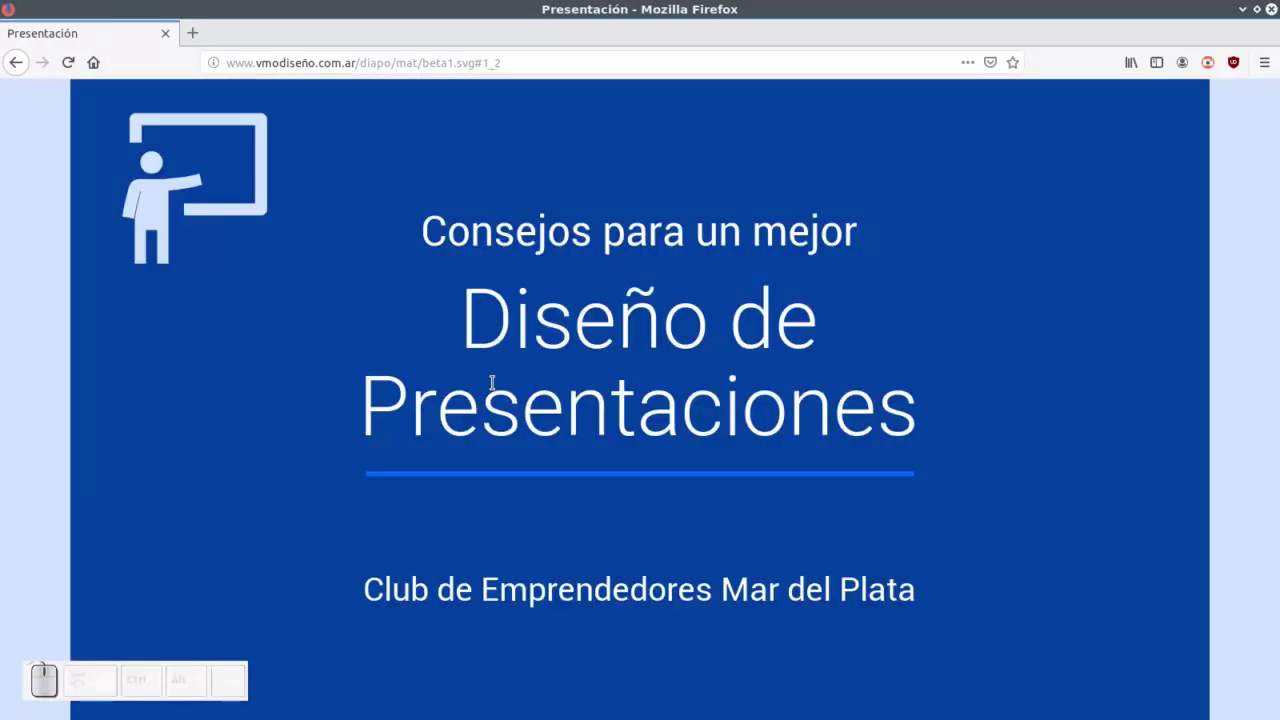
key(End)
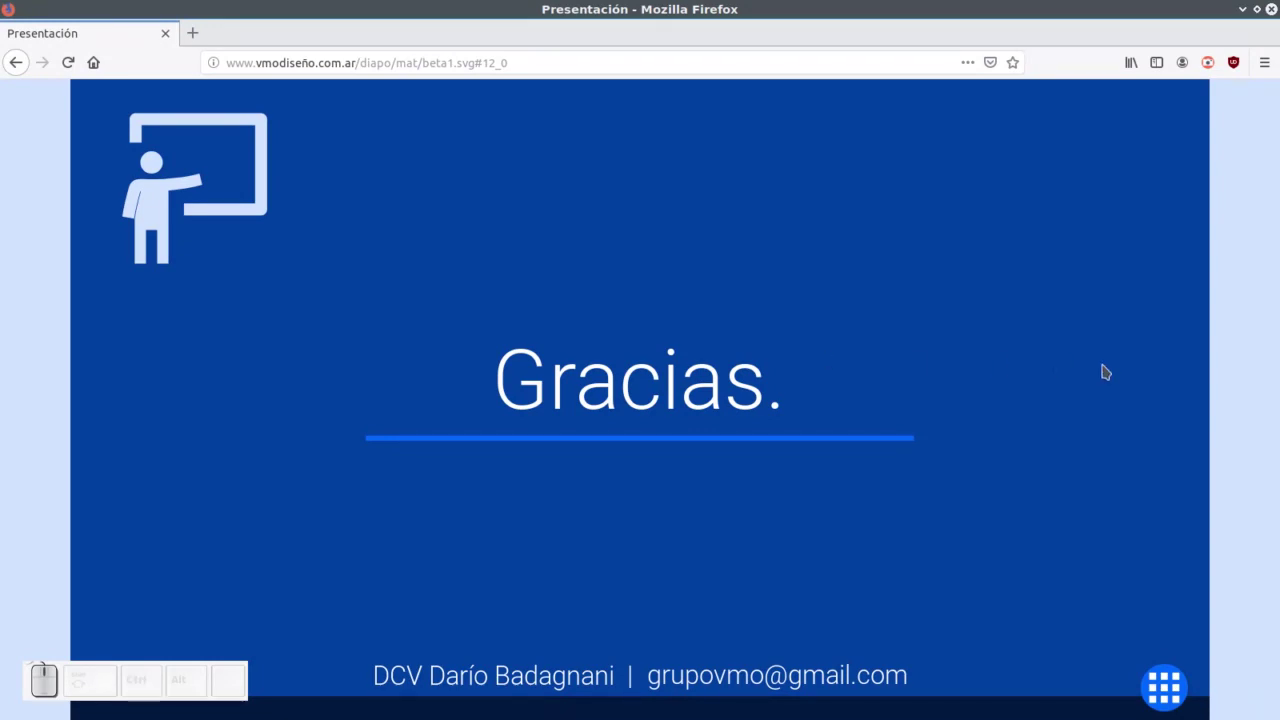
- Show the overview grid, jump into the Infografía slide, then return to the overview
key(i)
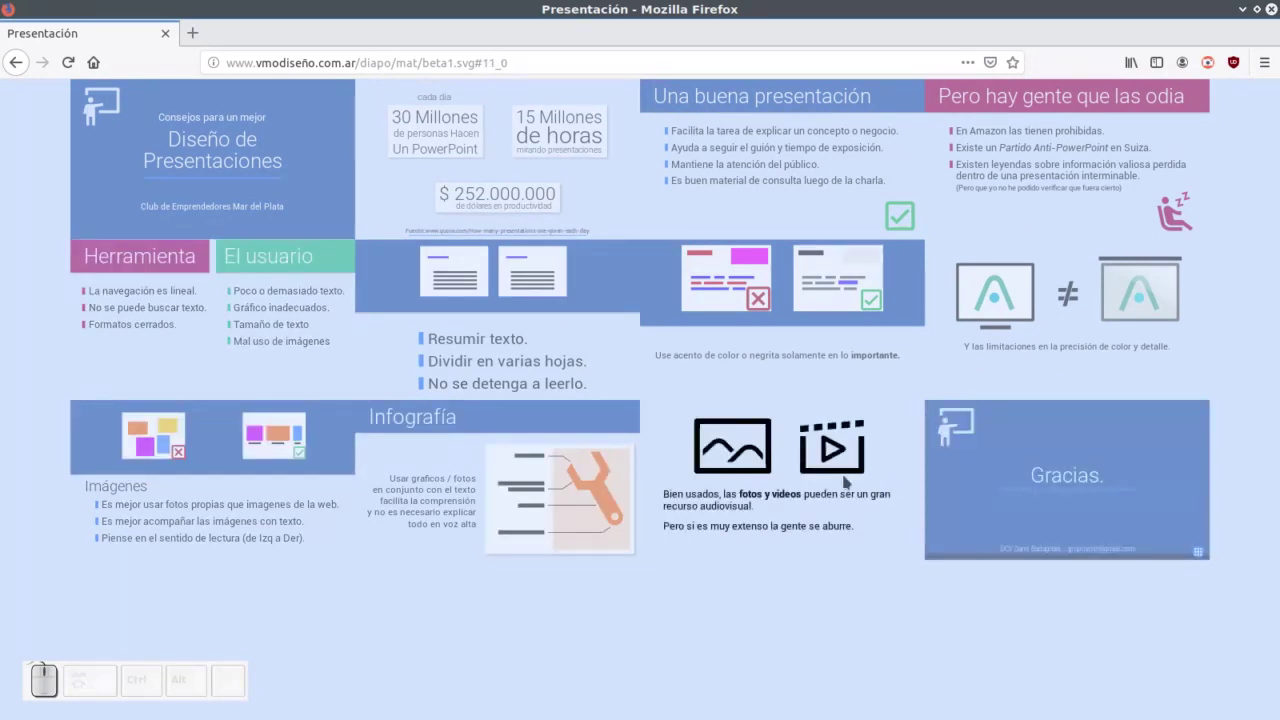
click(454, 452)
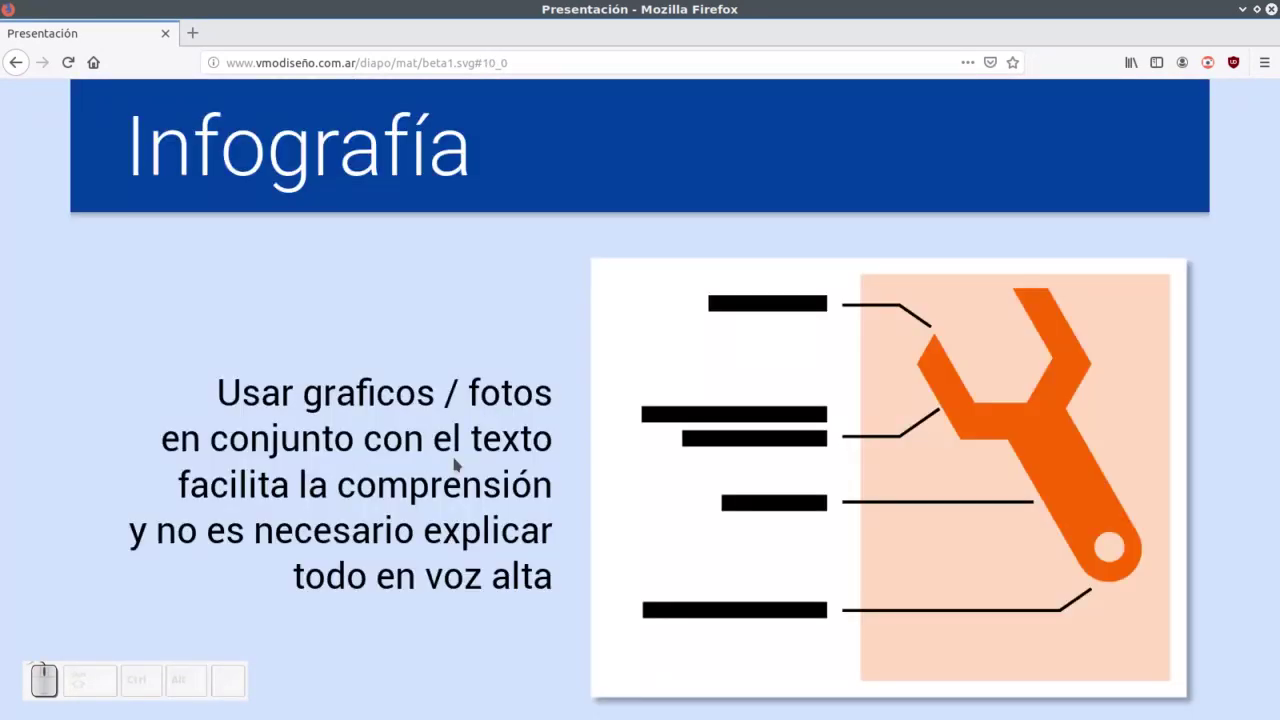
key(i)
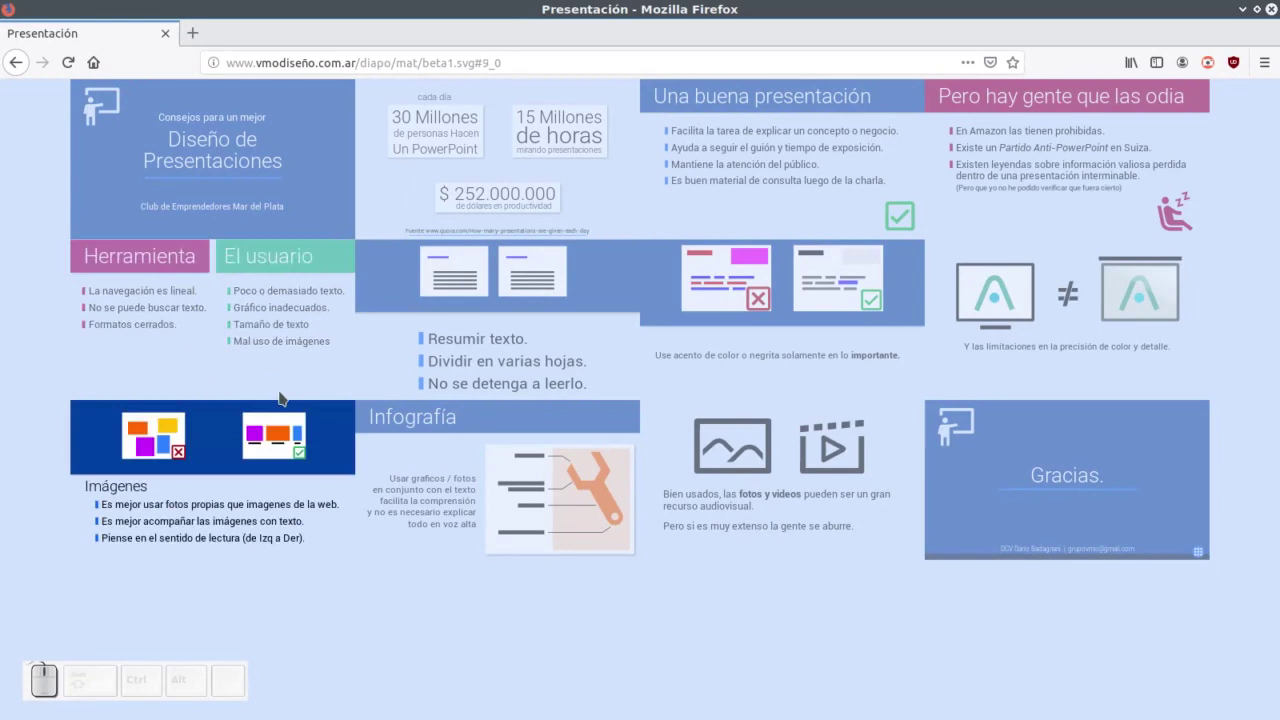
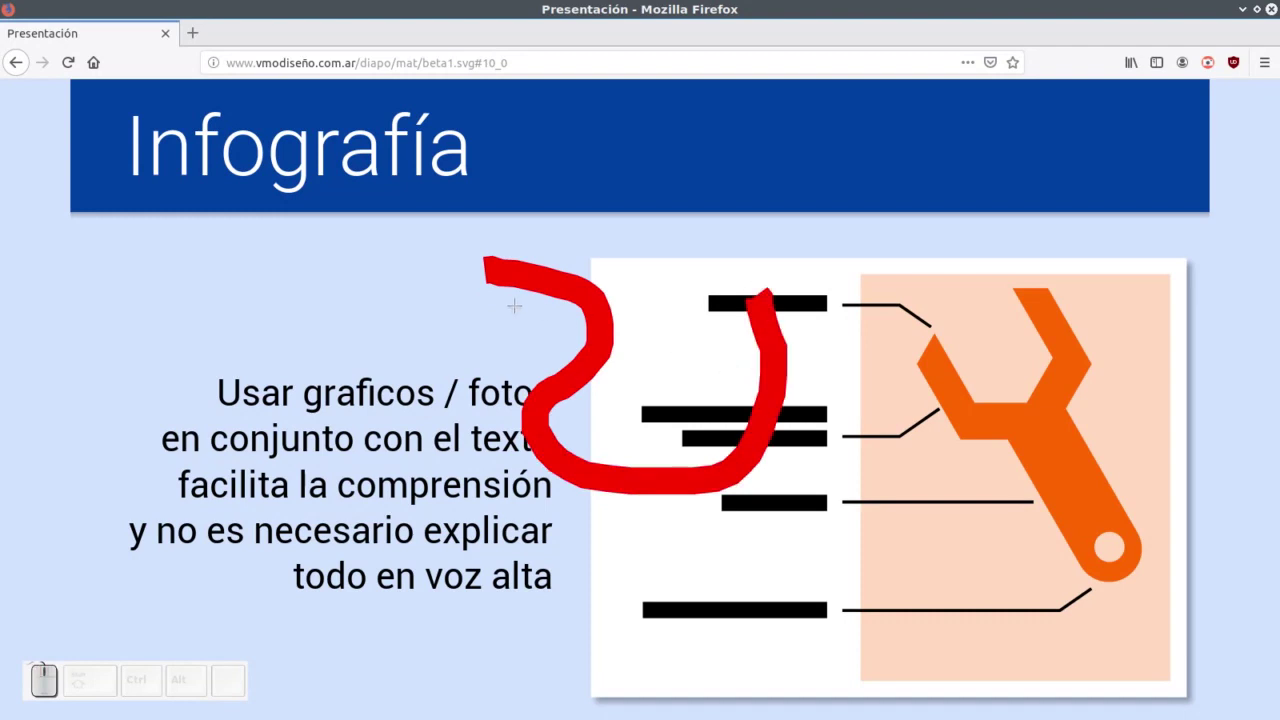
- Erase the red freehand scribble from the Infografía diagram
key(z)
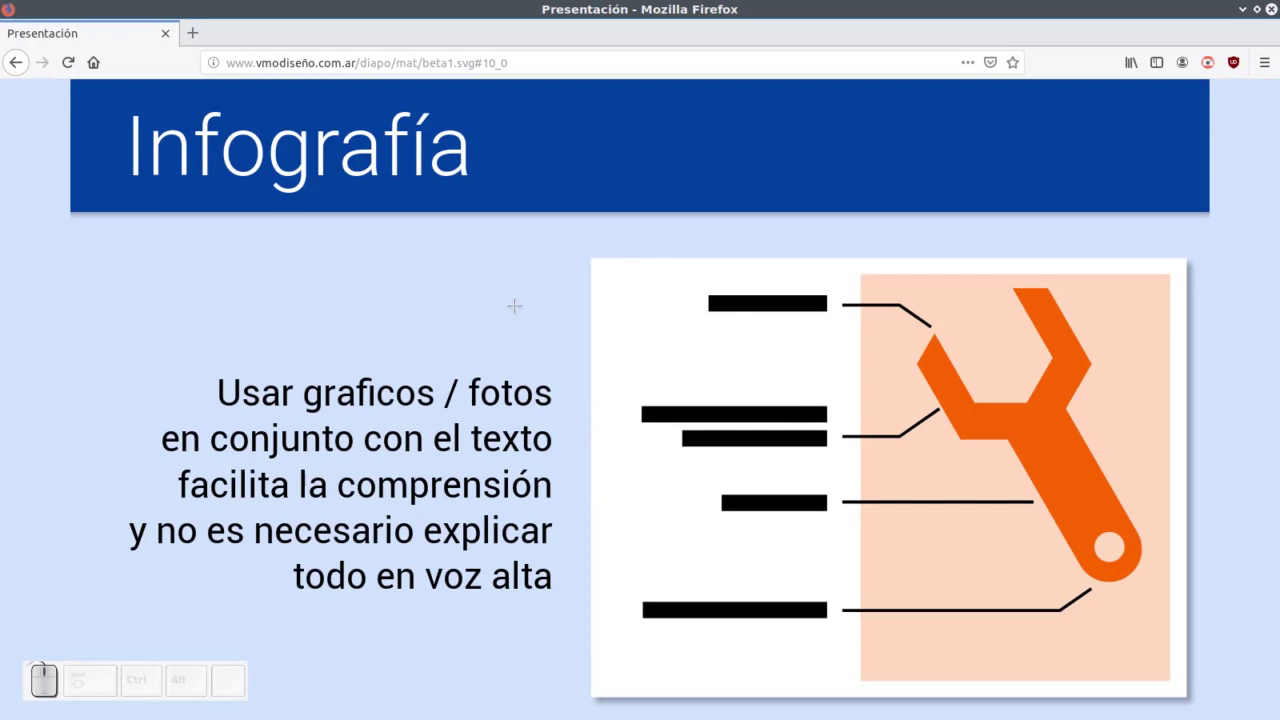
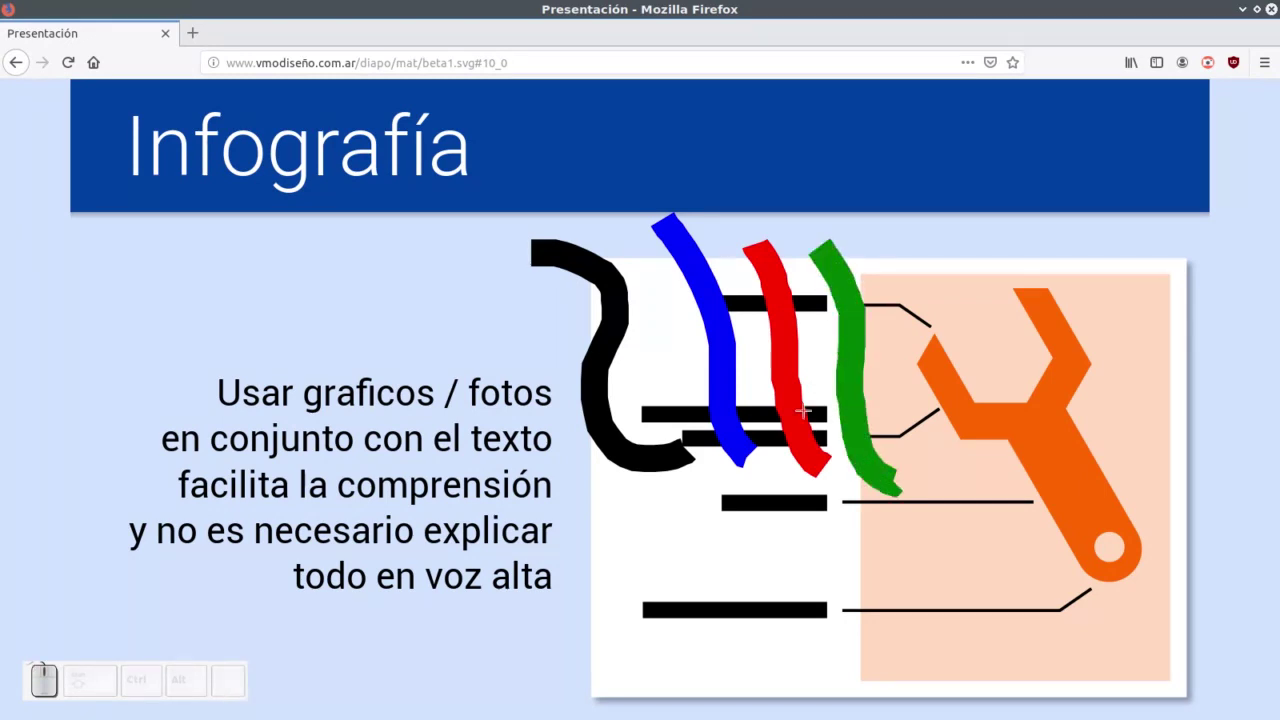
- Draw a yellow stroke over the diagram and a white stroke over the wrench
key(y)
click(894, 476)
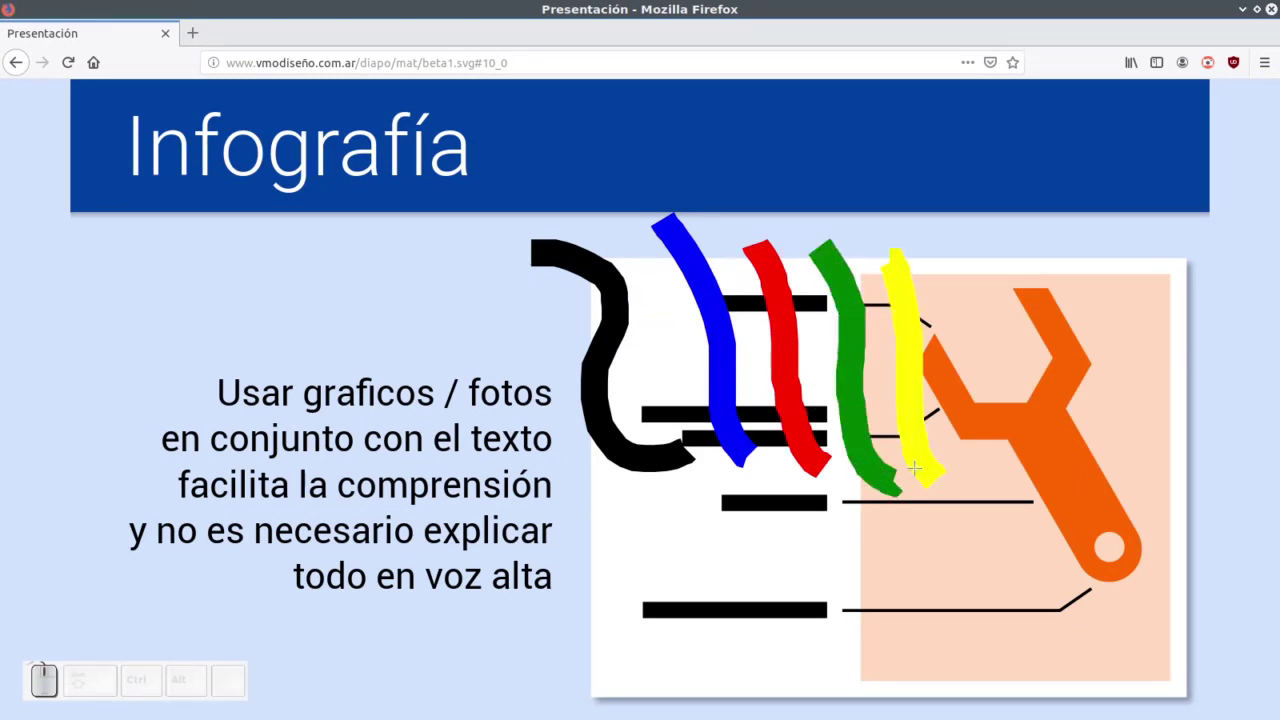
key(w)
click(894, 476)
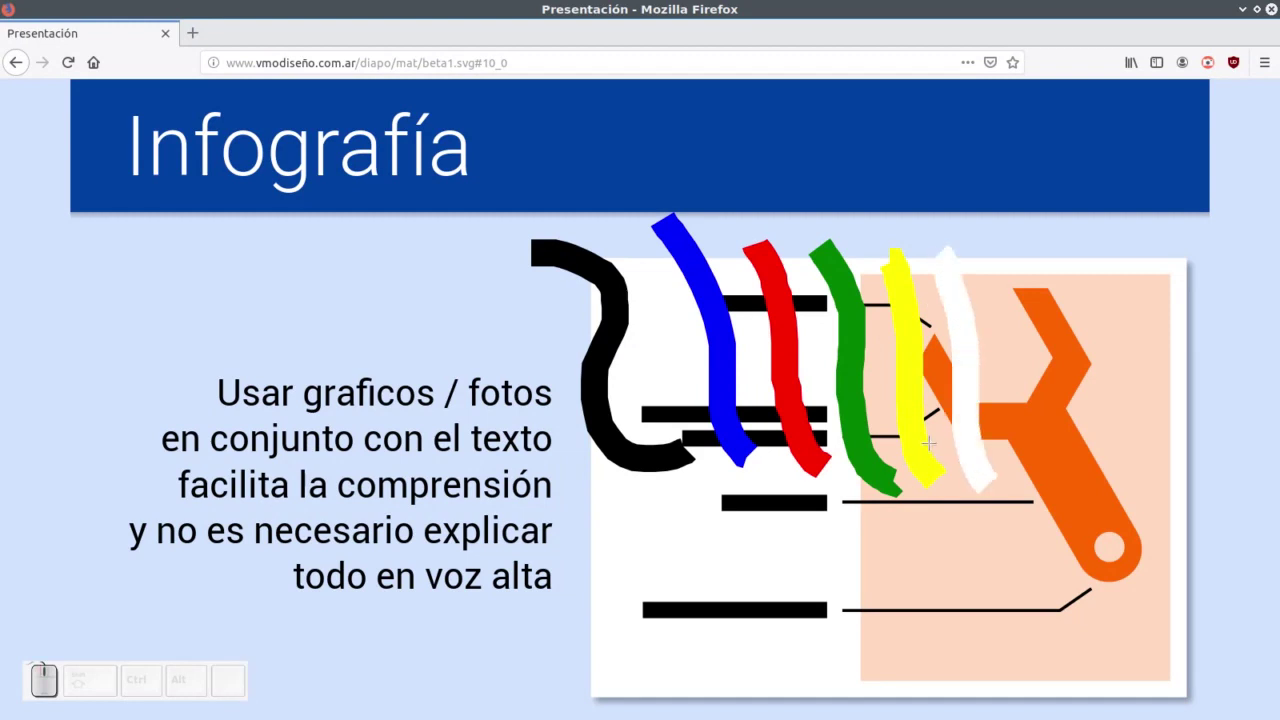
- Draw white strokes beside the text at pen widths 1, 2, 3, 5, 7 and 9
key(1)
click(894, 476)
key(2)
click(894, 476)
key(3)
click(894, 476)
key(5)
click(894, 476)
key(7)
click(894, 476)
key(8)
key(9)
click(894, 476)
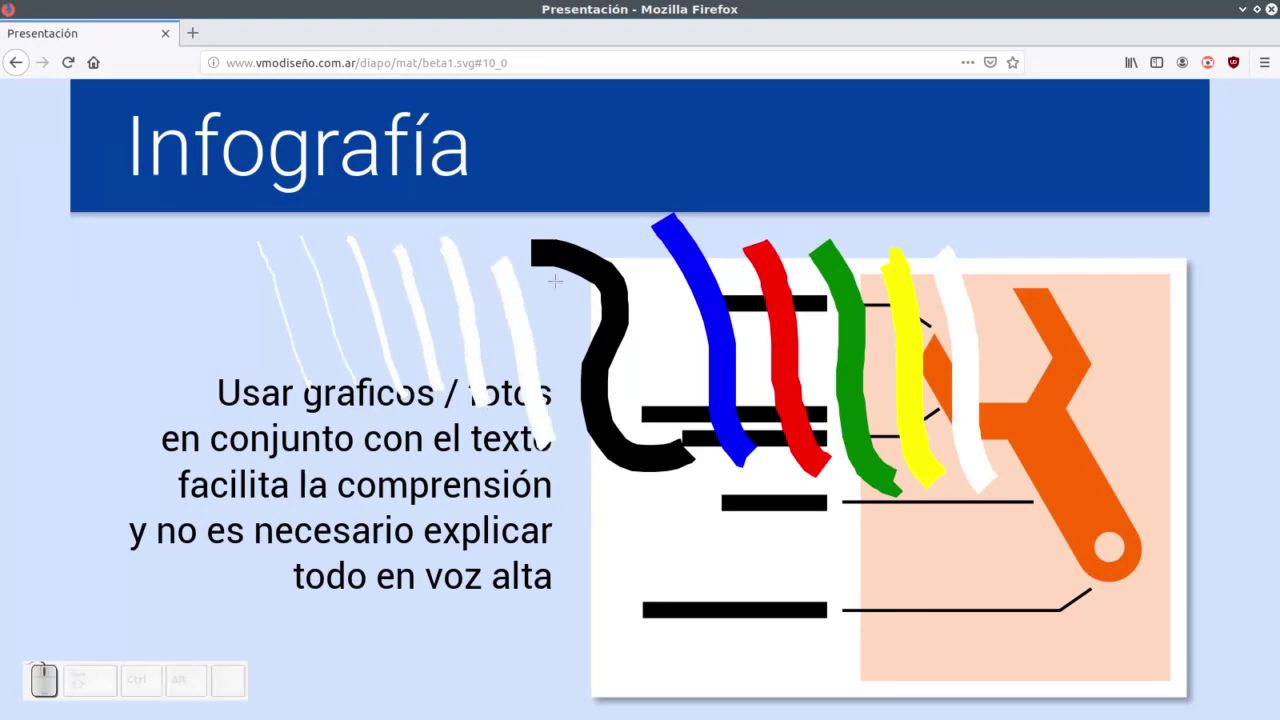
- Leave drawing mode, flick one slide back and forth, then wipe every stroke off the slide
key(Escape)
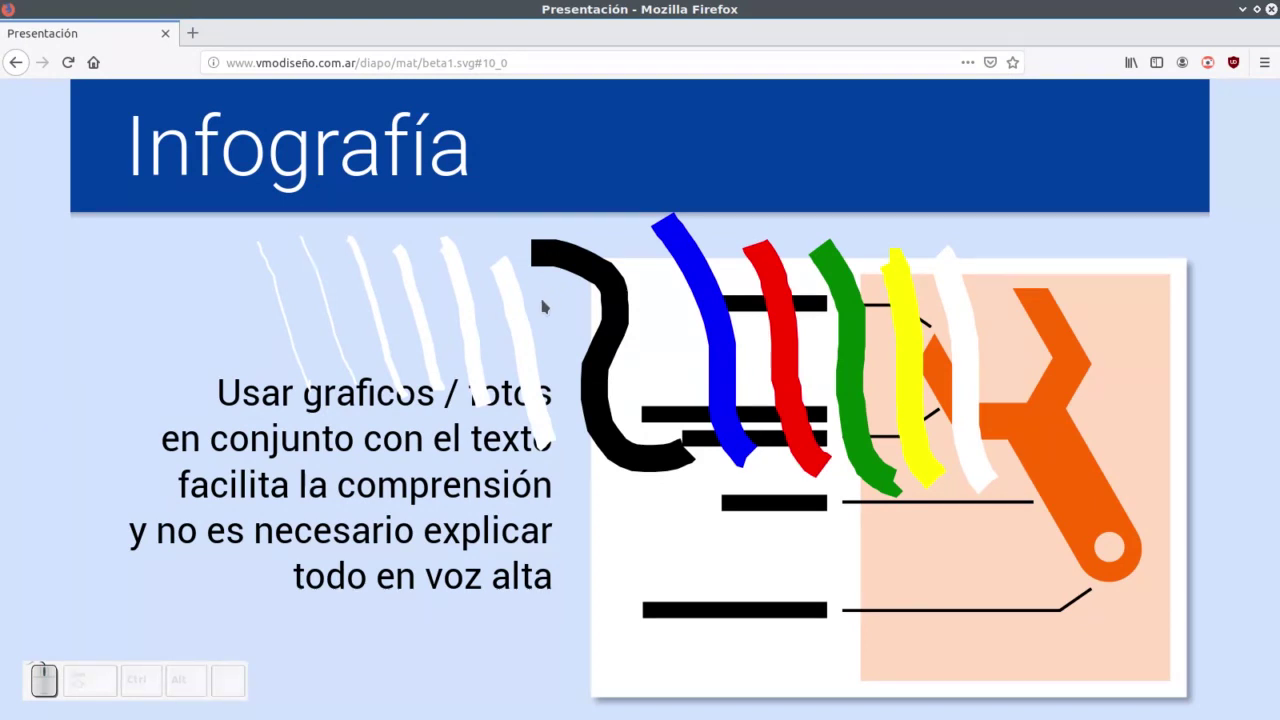
key(Left)
key(Right)
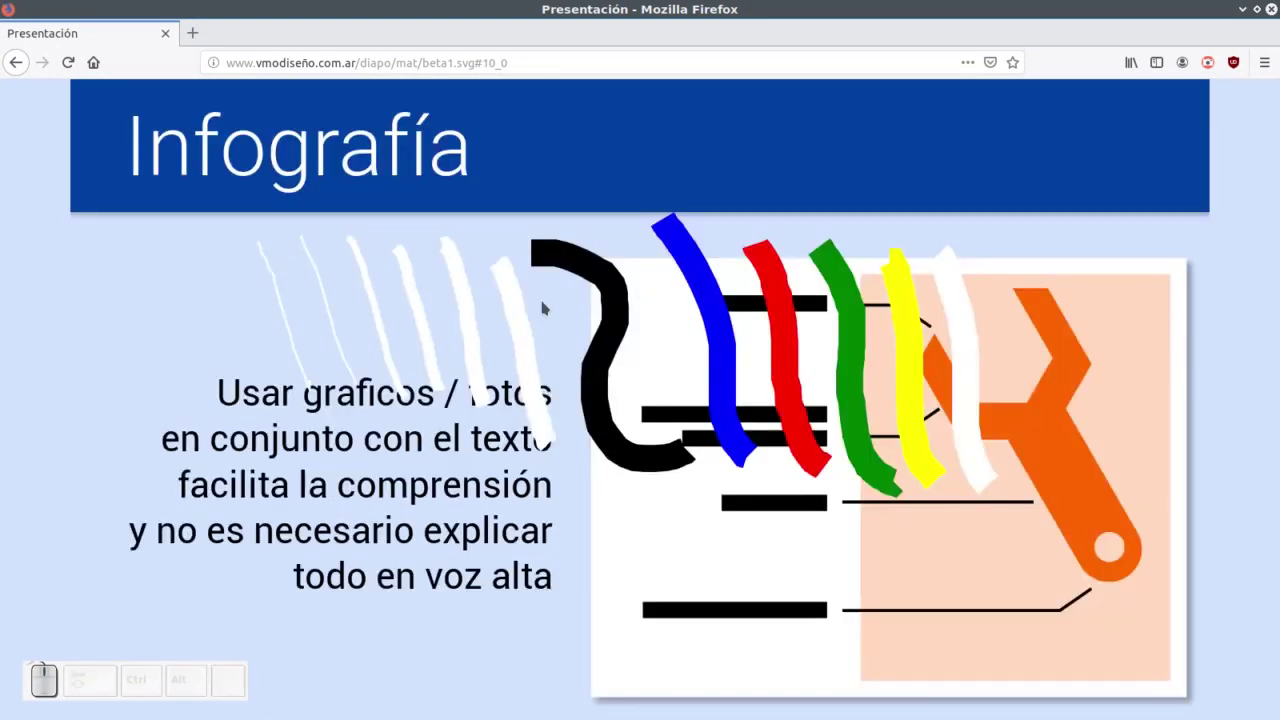
key(d)
key(z)
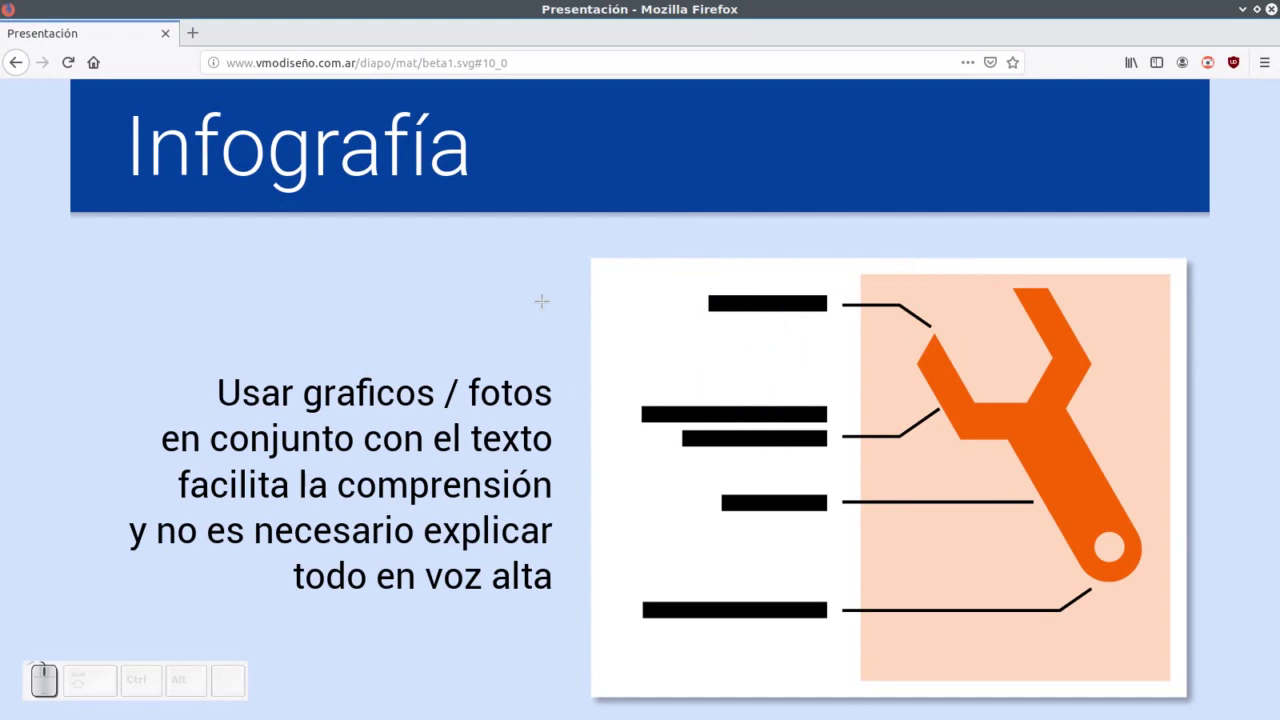
key(Escape)
key(Left)
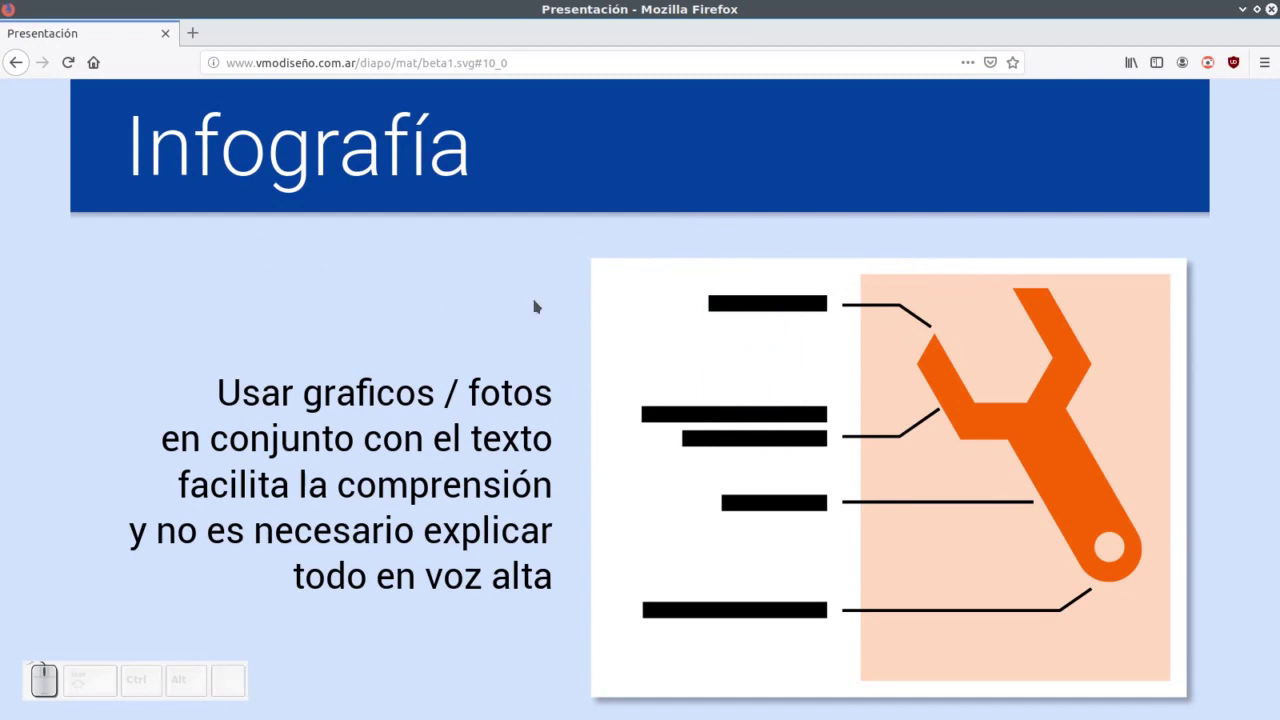
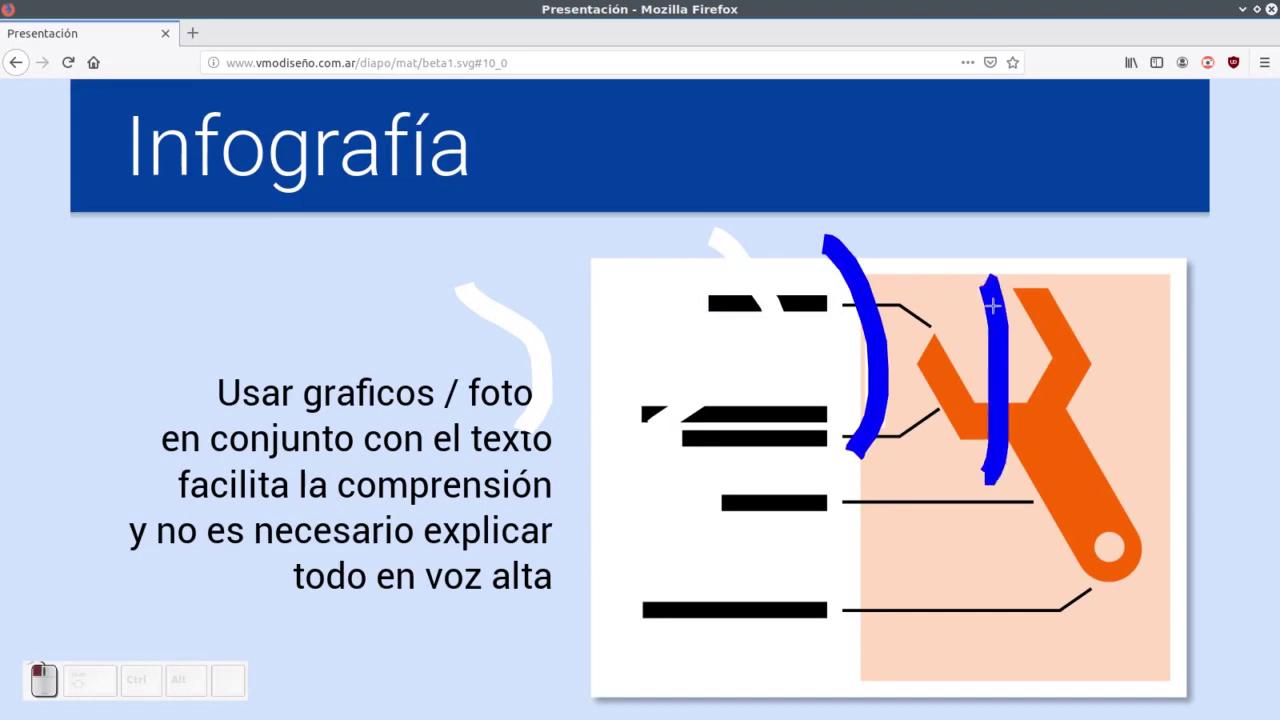
click(68, 50)
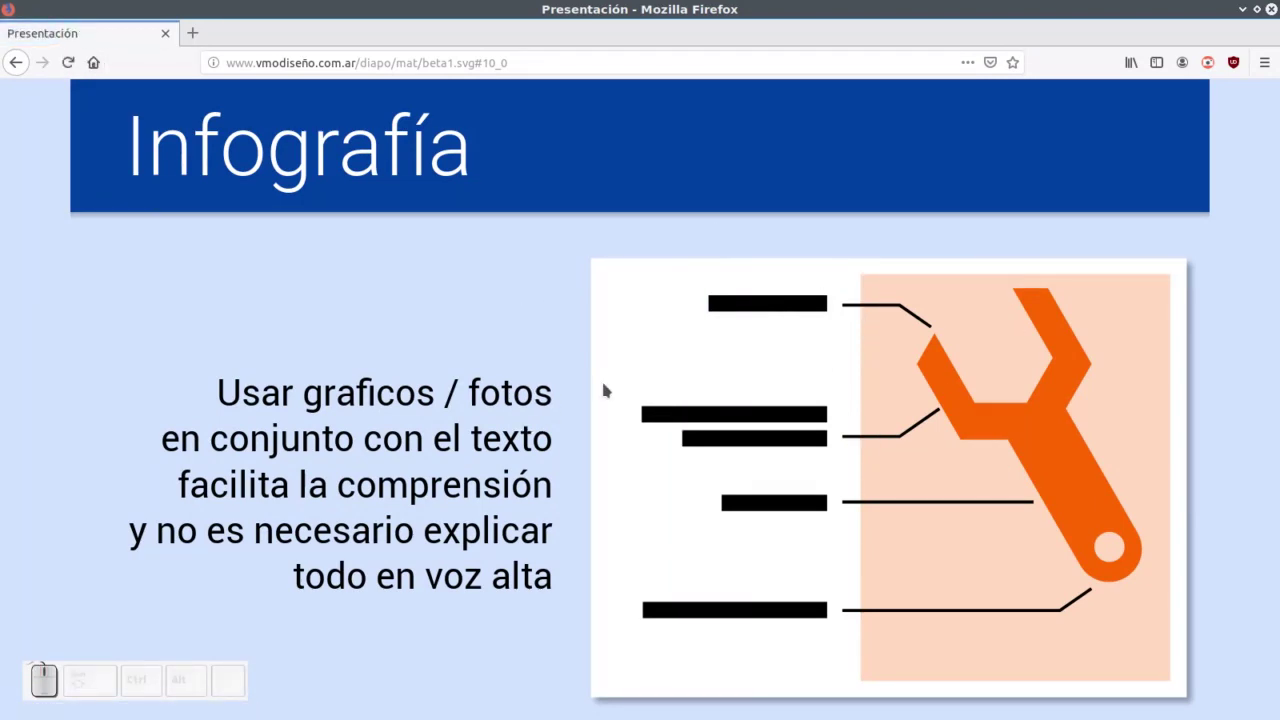